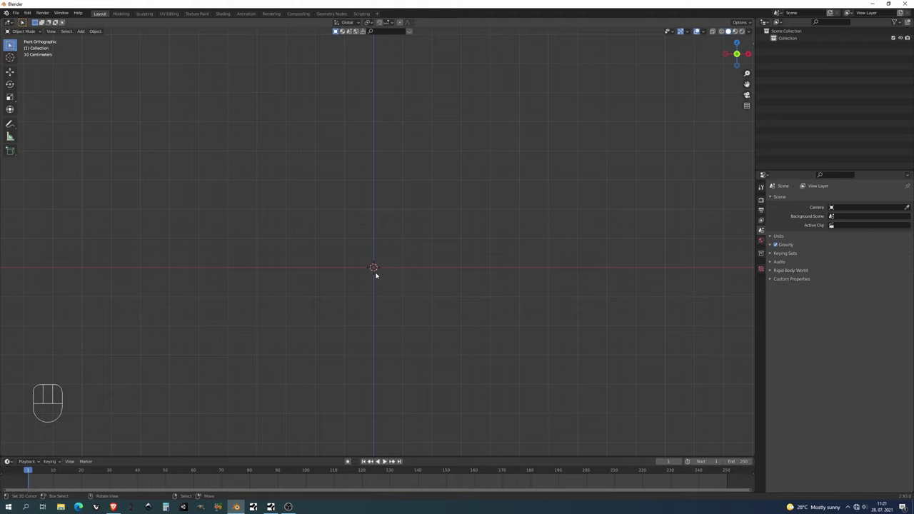
Add an ico sphere scaled by 4, shade it smooth and give it a level-2 Subdivision modifier
key("shift+a")
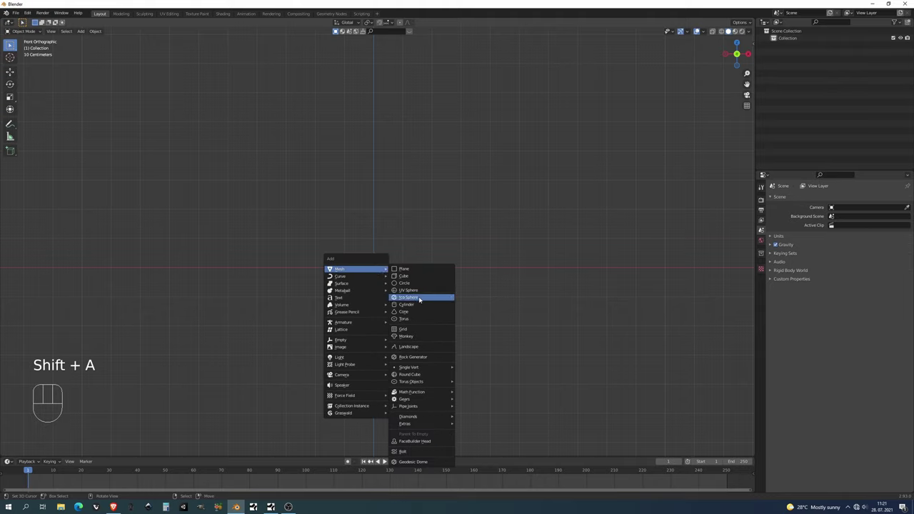
key("s")
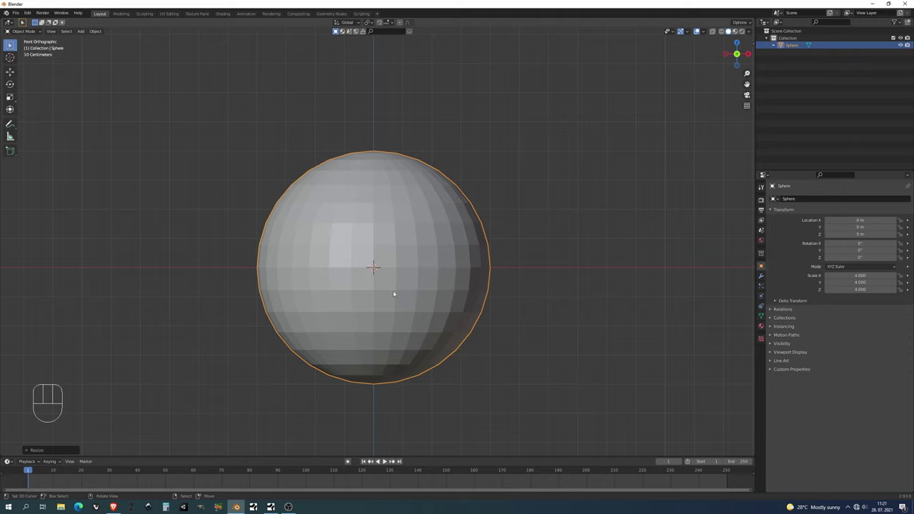
key("w")
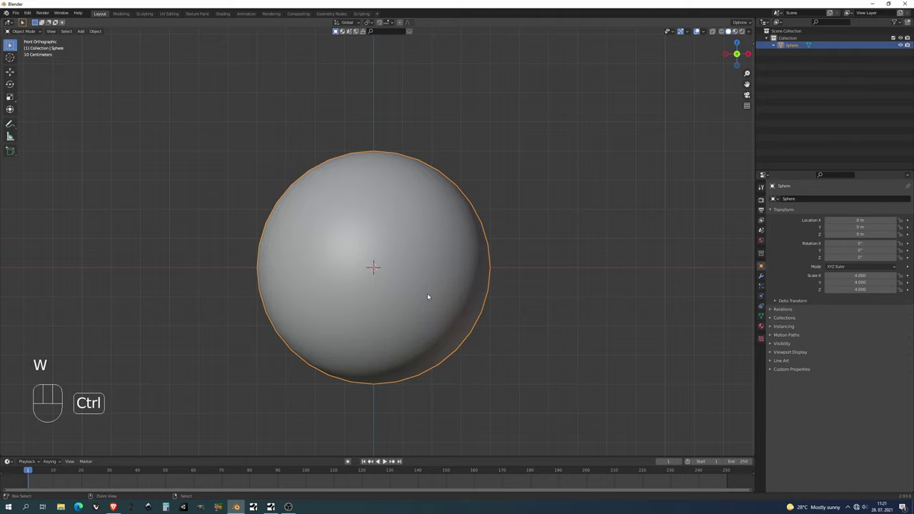
key("ctrl+2")
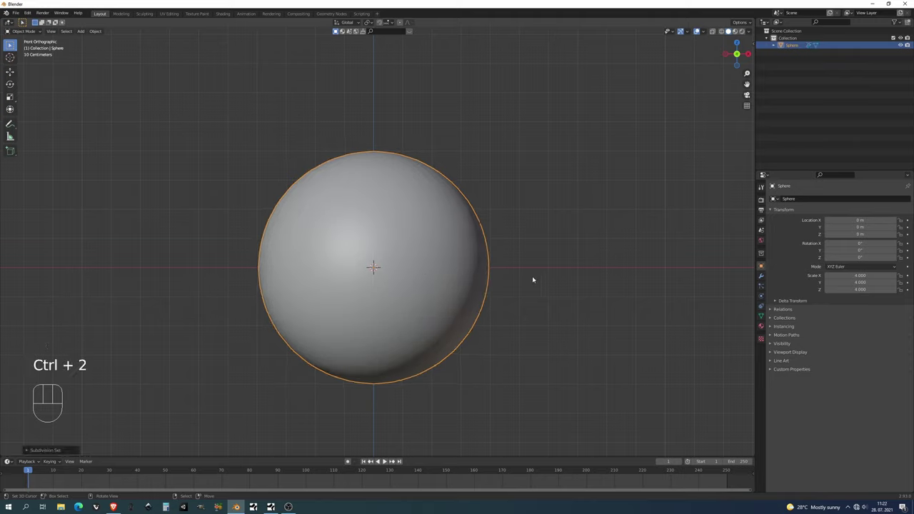
Show the sphere's Subdivision modifier to enable Adaptive Subdivision at dicing scale 1.00
left_click(766, 280)
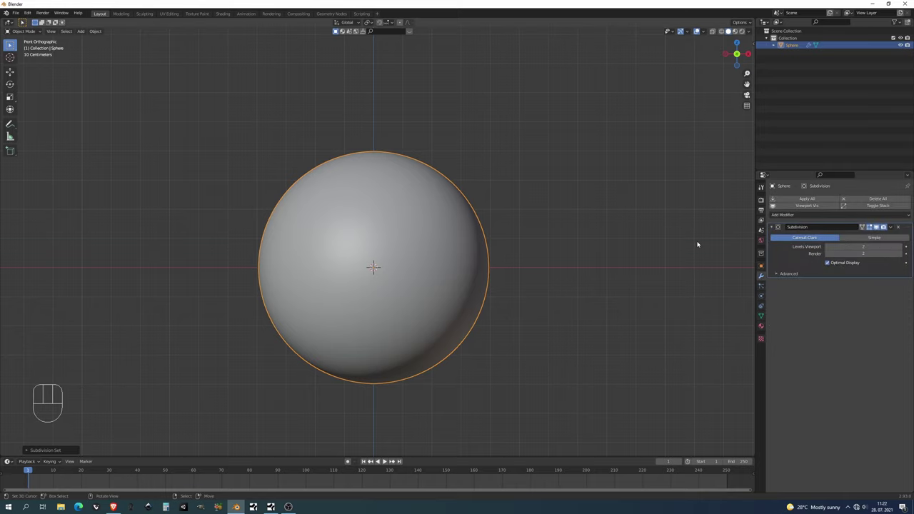
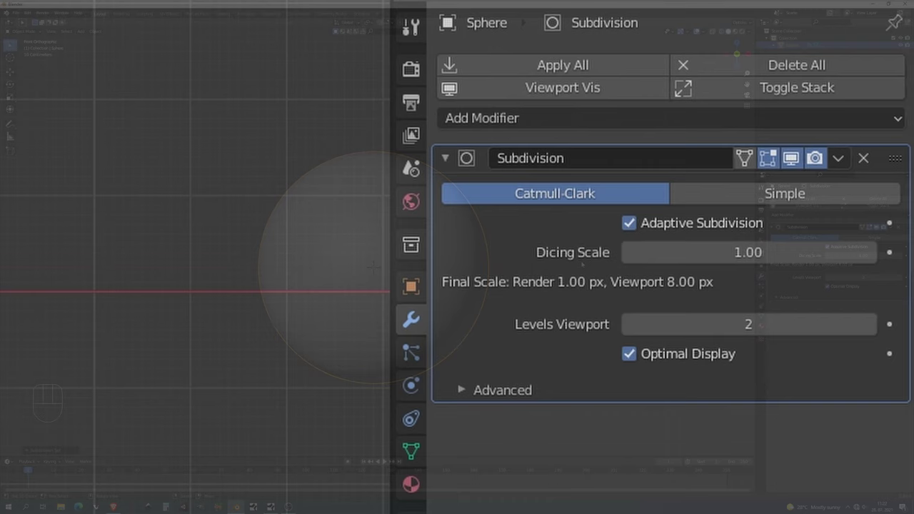
Add a camera, look through it and reposition it to frame the sphere
key("shift+a")
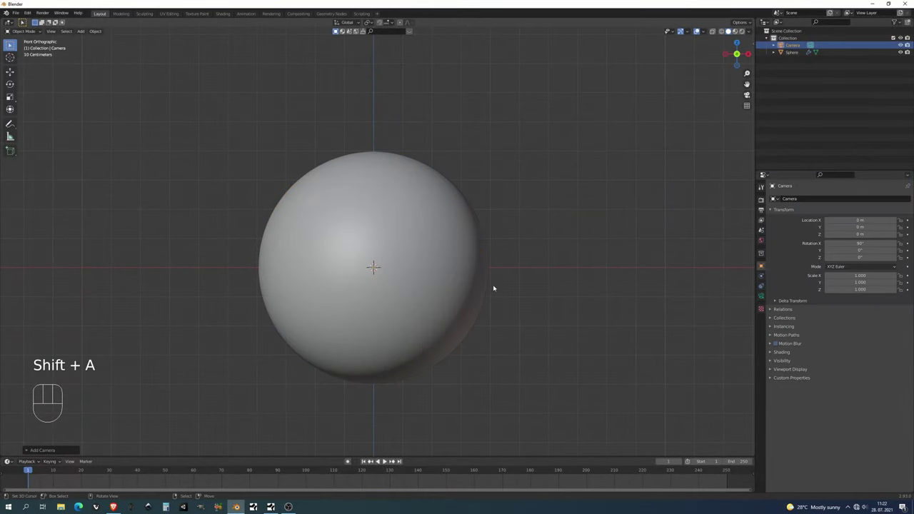
key("KP_0")
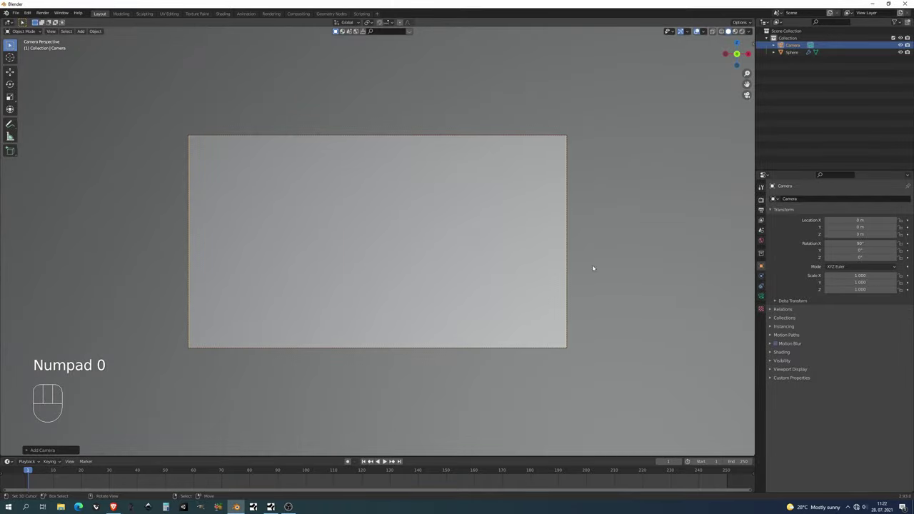
key("g")
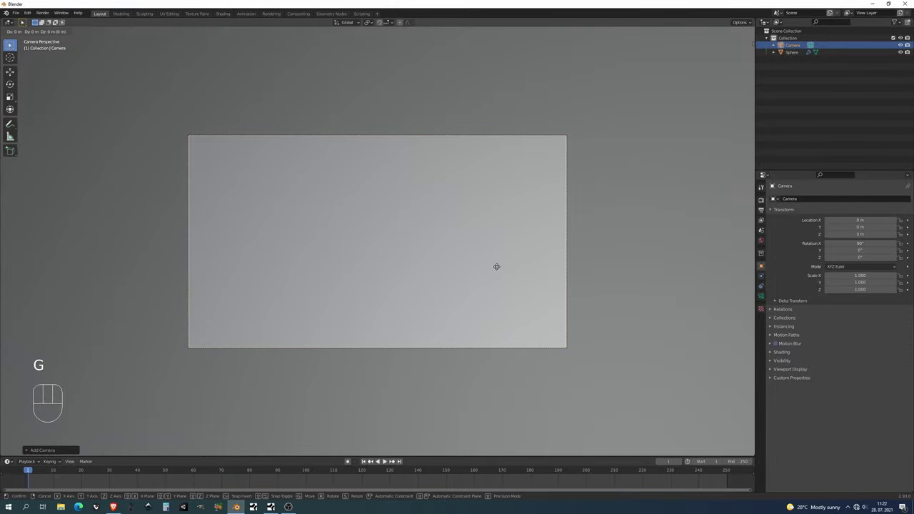
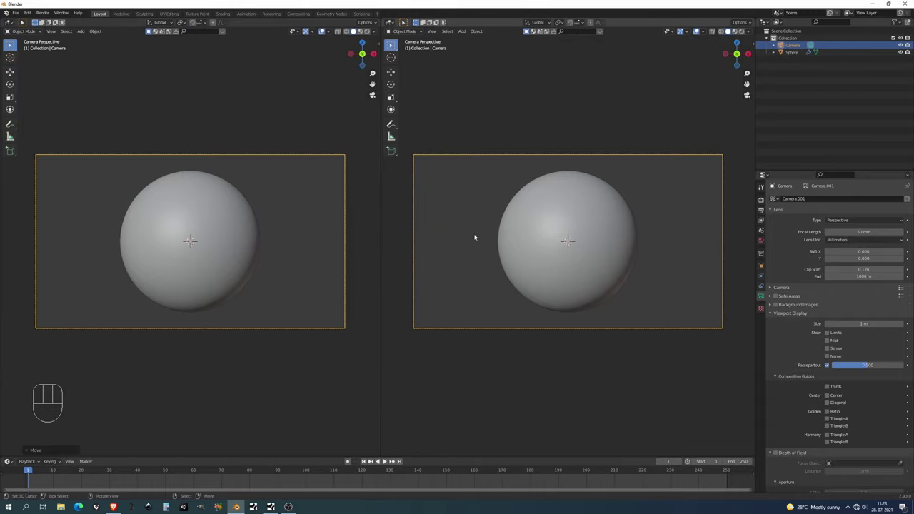
Make the right area a Shader Editor without sidebar and create a new material on the selected sphere
key("t")
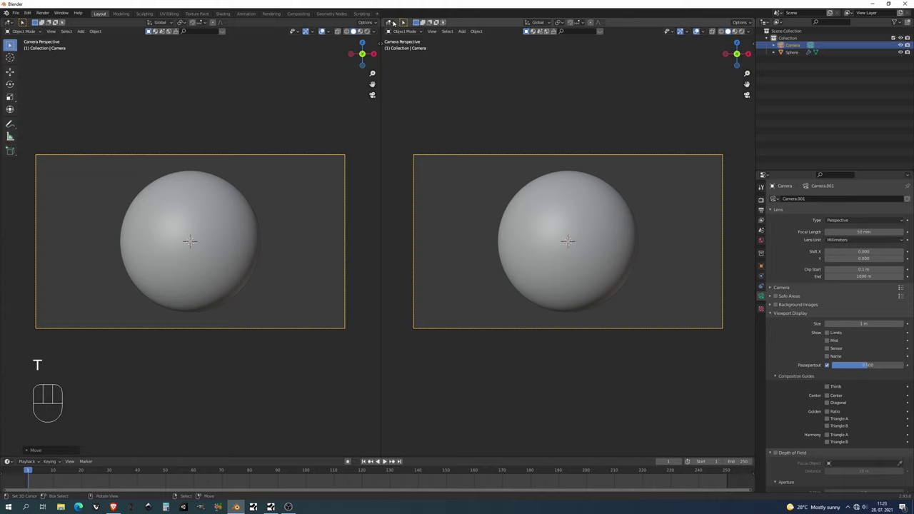
left_click_drag(397, 22, 417, 89)
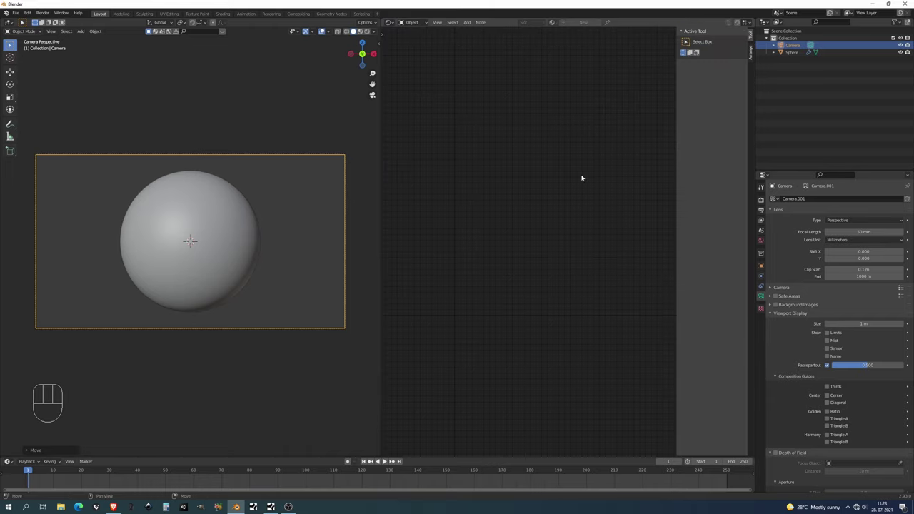
key("n")
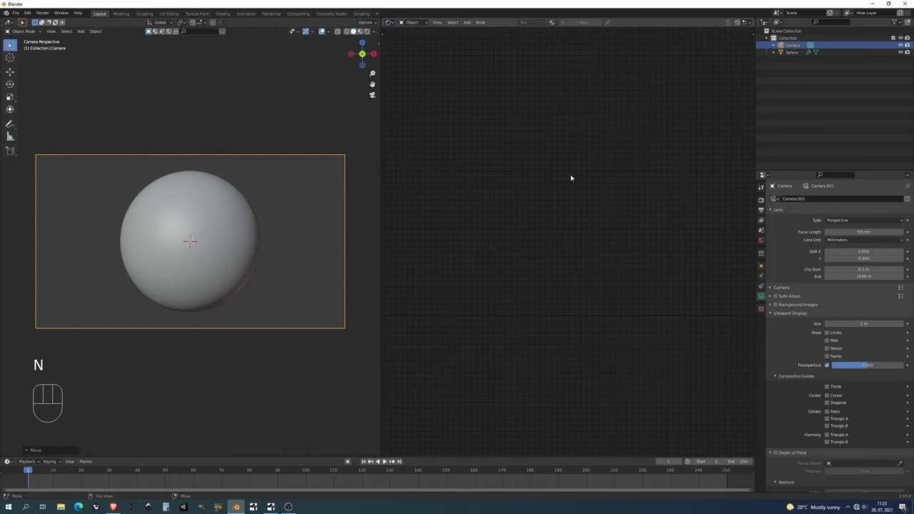
right_click(256, 205)
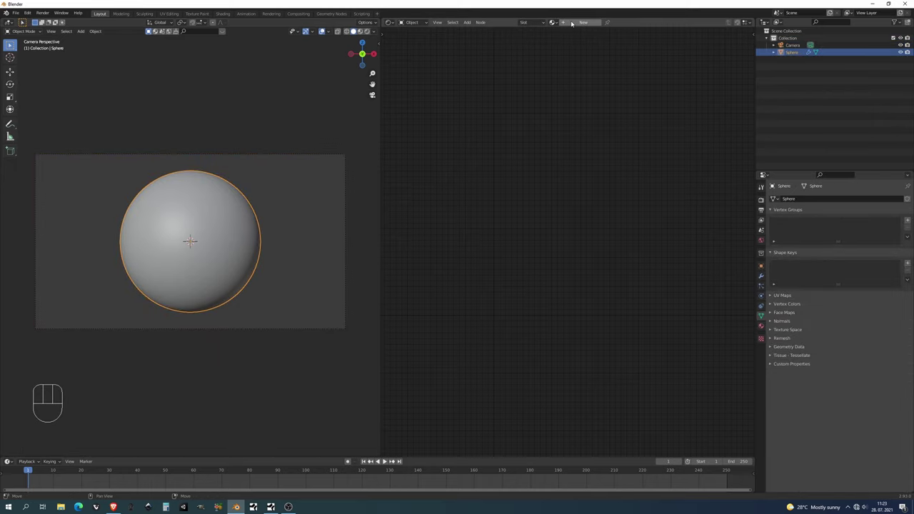
left_click(575, 23)
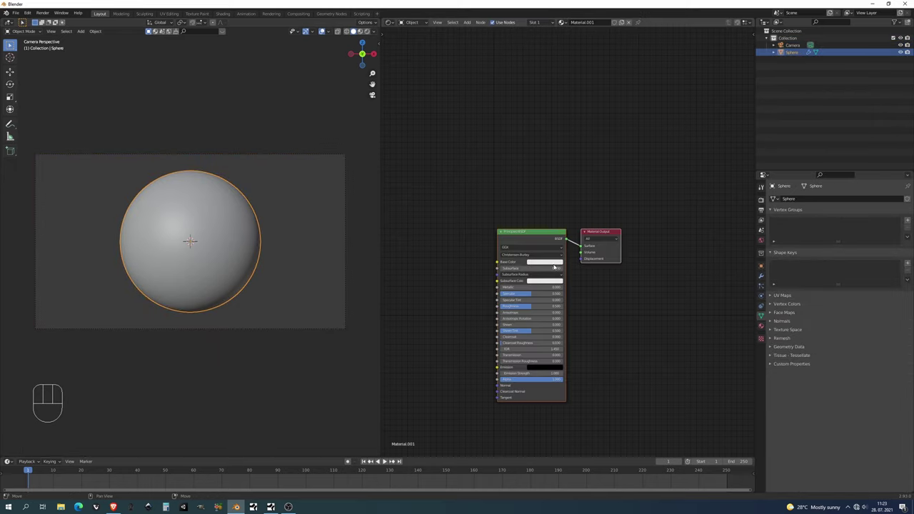
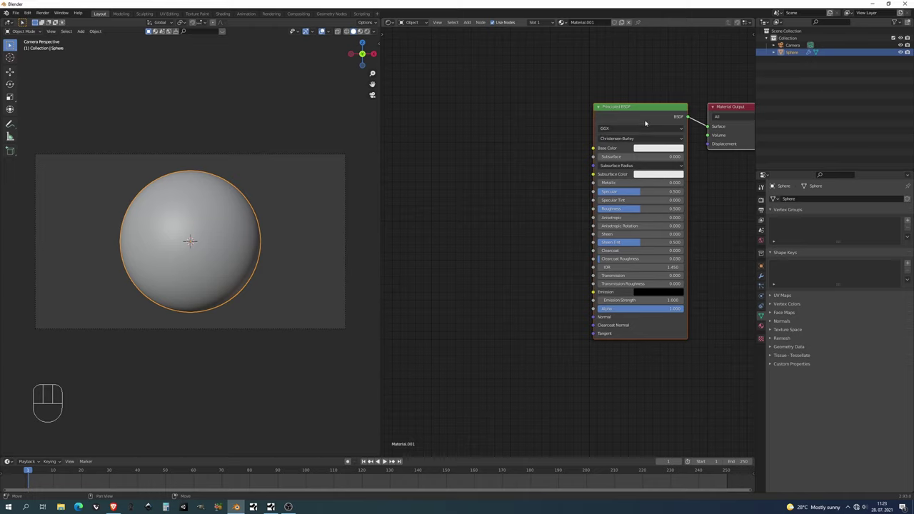
Select the Principled BSDF and switch the left viewport to Material Preview shading
left_click(647, 118)
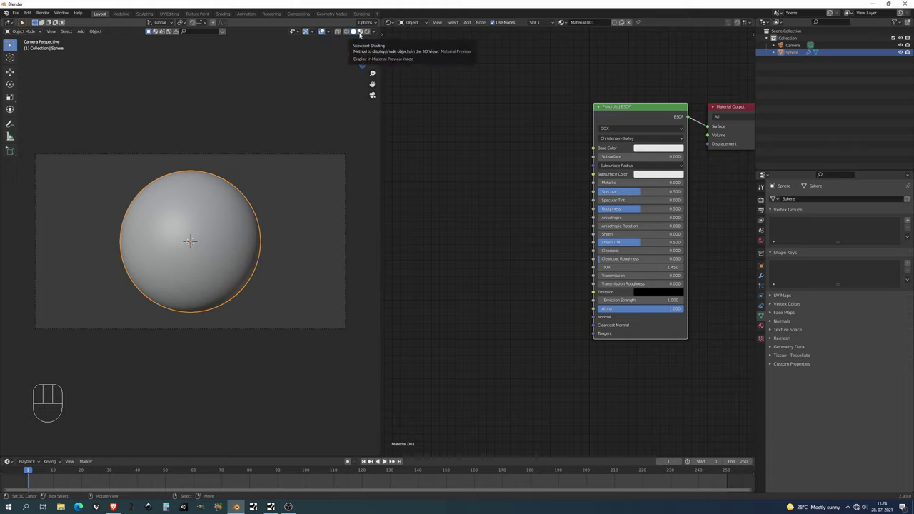
left_click(363, 34)
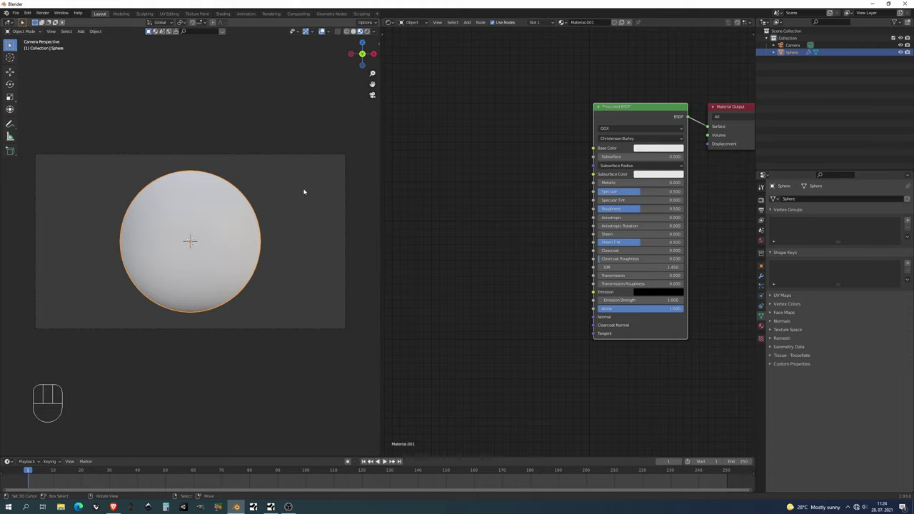
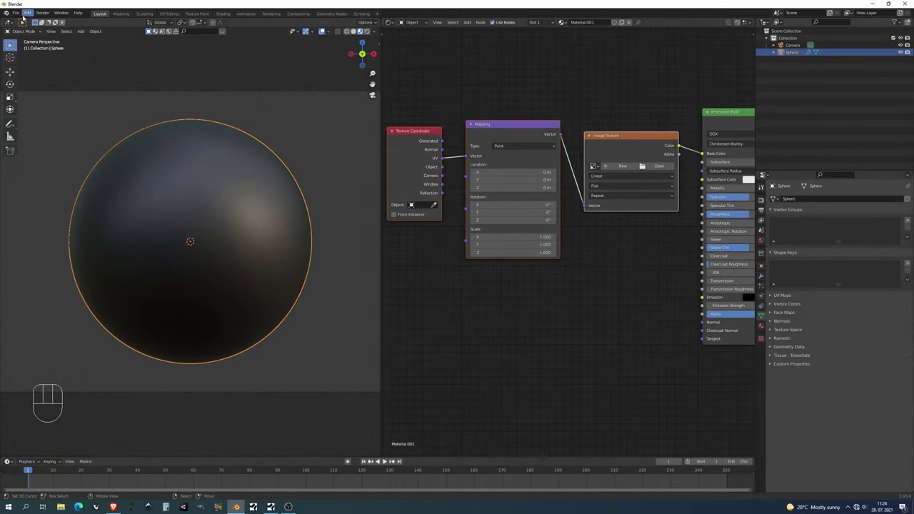
left_click_drag(31, 15, 13, 97)
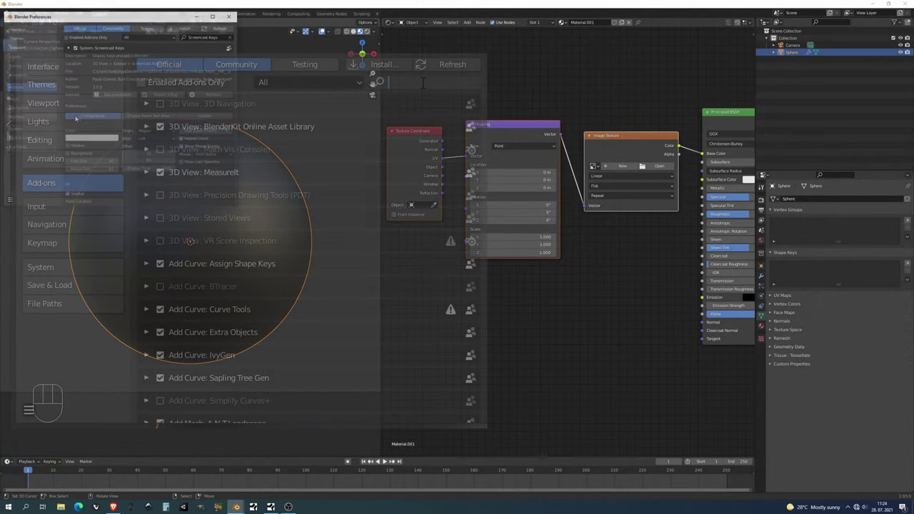
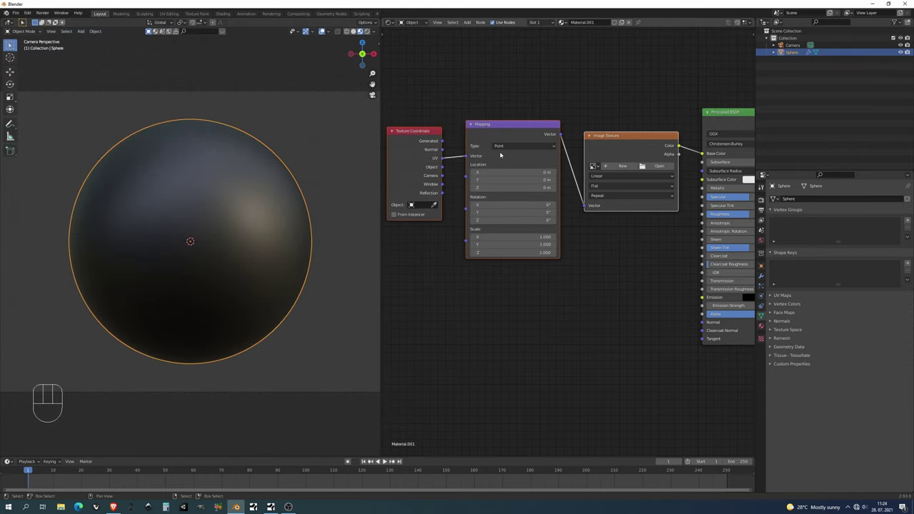
Connect the Generated texture coordinates into the Mapping node's vector input
left_click_drag(445, 145, 360, 127)
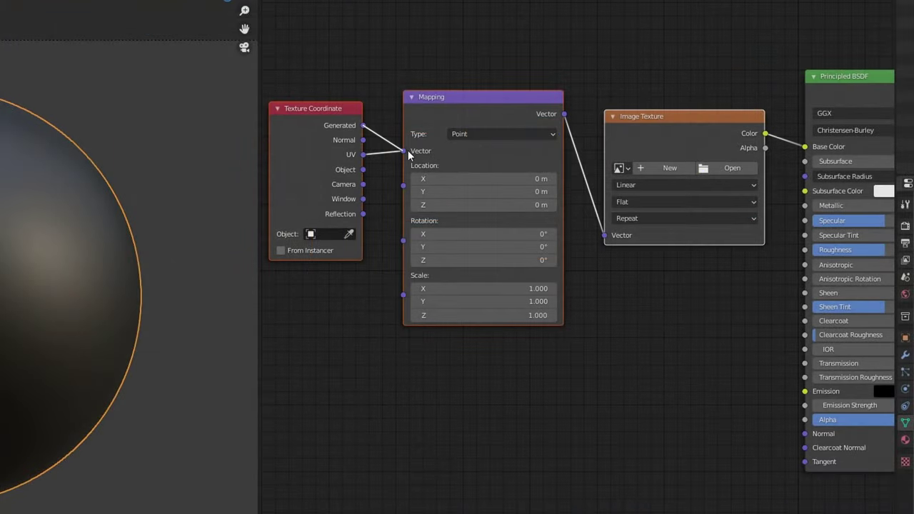
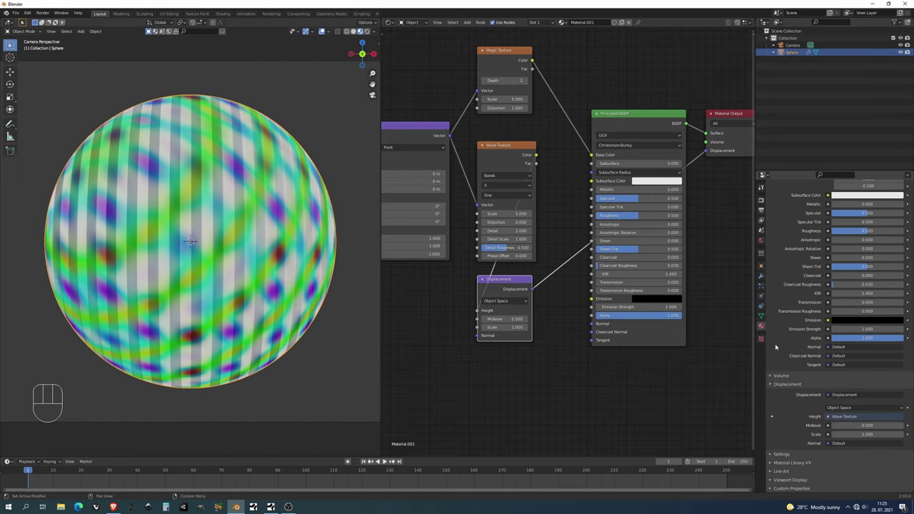
Set the material's surface displacement to Displacement and Bump and switch the viewport to Rendered
left_click(790, 454)
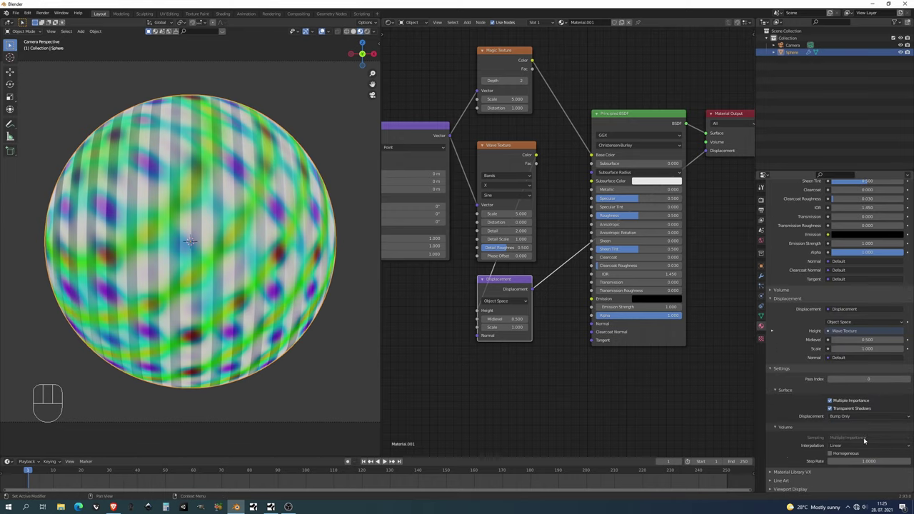
left_click_drag(848, 420, 857, 442)
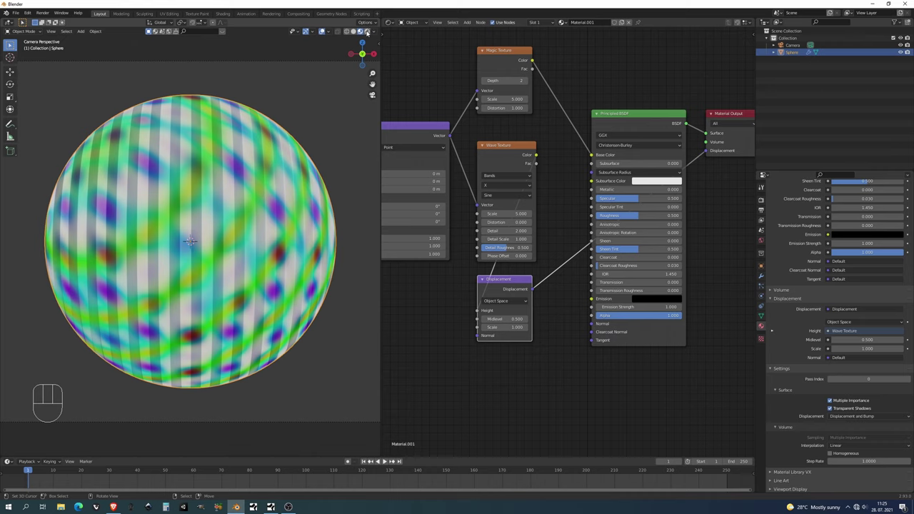
left_click_drag(347, 72, 340, 82)
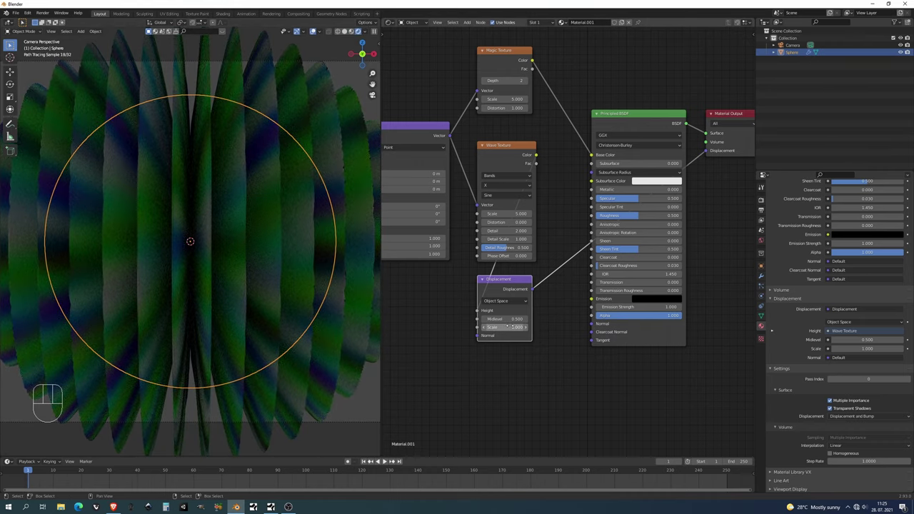
left_click_drag(842, 418, 847, 428)
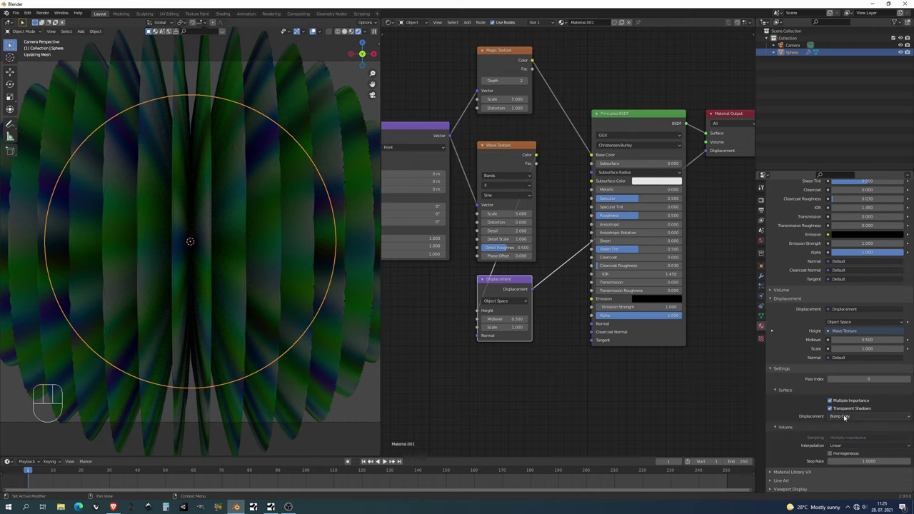
left_click_drag(850, 420, 848, 443)
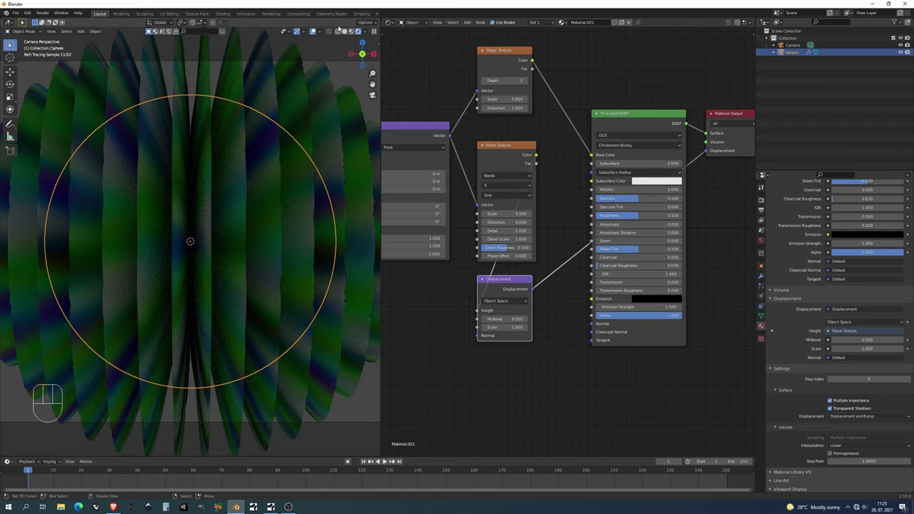
Set the Wave Texture distortion to 29.5 and scale to 1.28
left_click(339, 100)
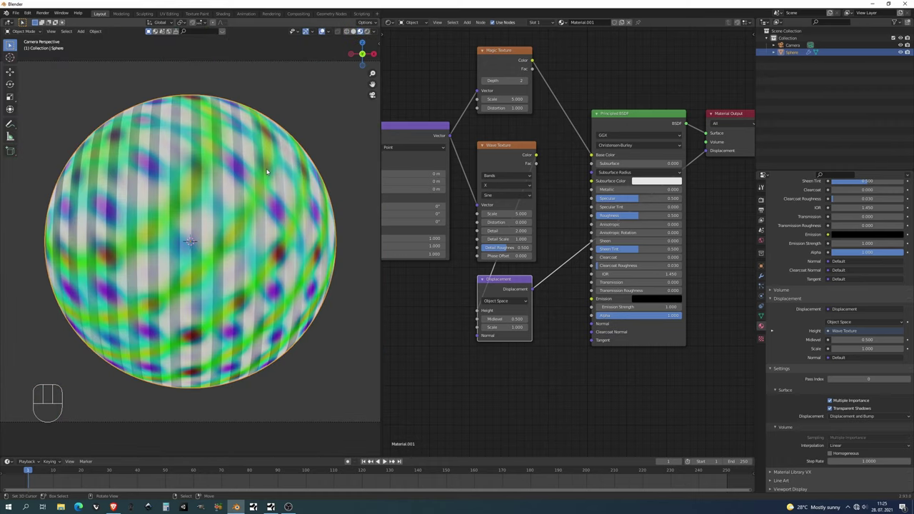
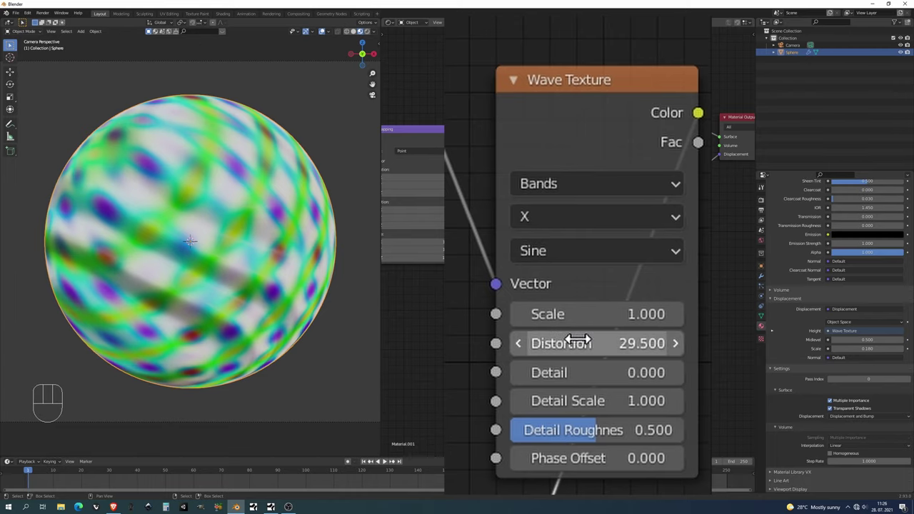
left_click_drag(299, 239, 301, 260)
key("KP_0")
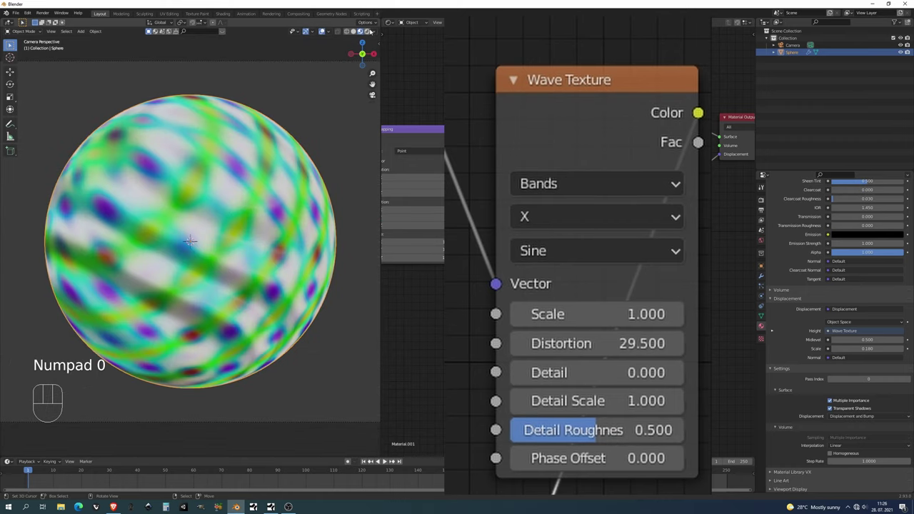
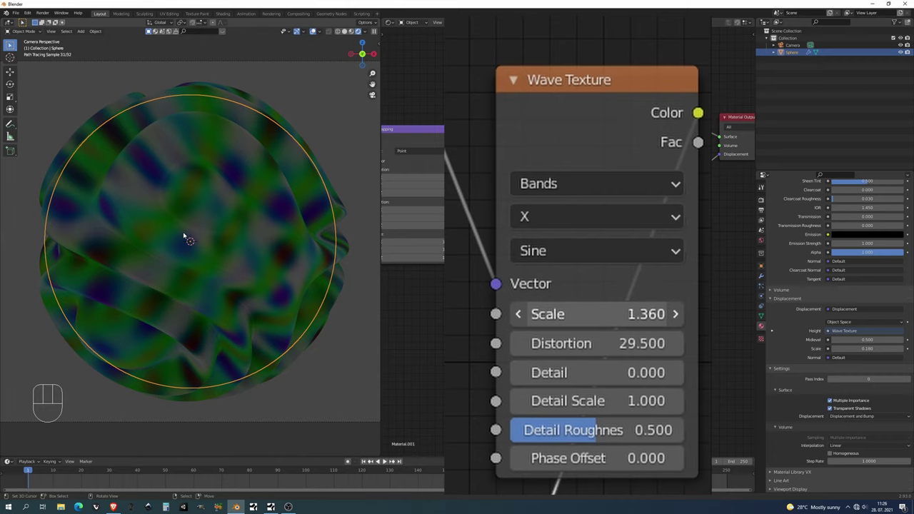
key("z")
left_click(367, 35)
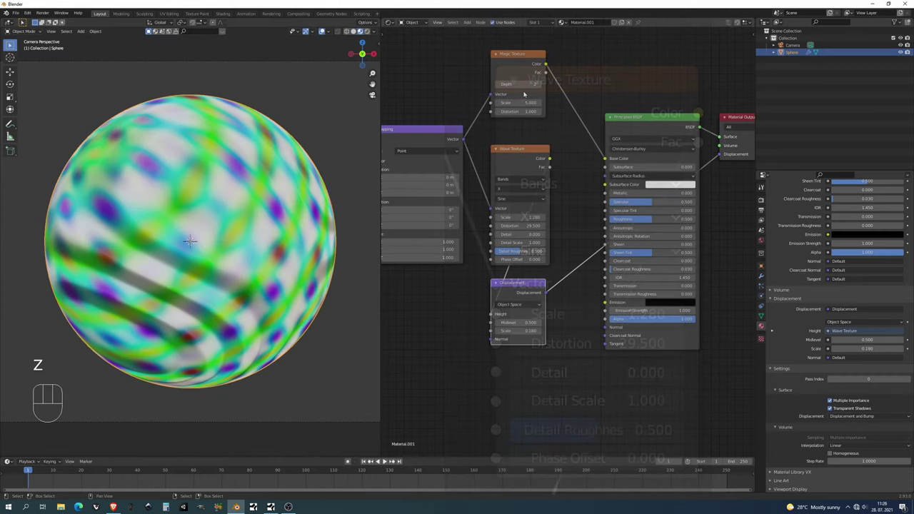
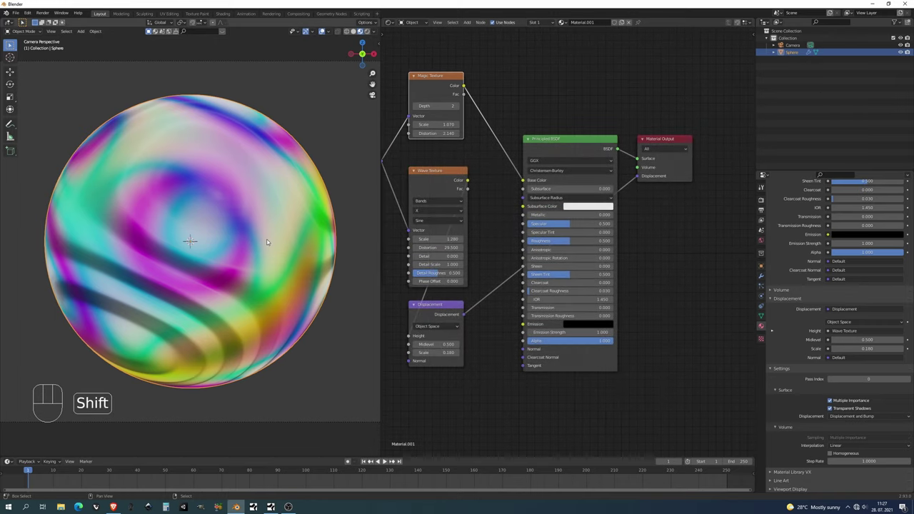
Switch to rendered preview and search for a Mix Shader node to add
key("shift+z")
key("shift+z")
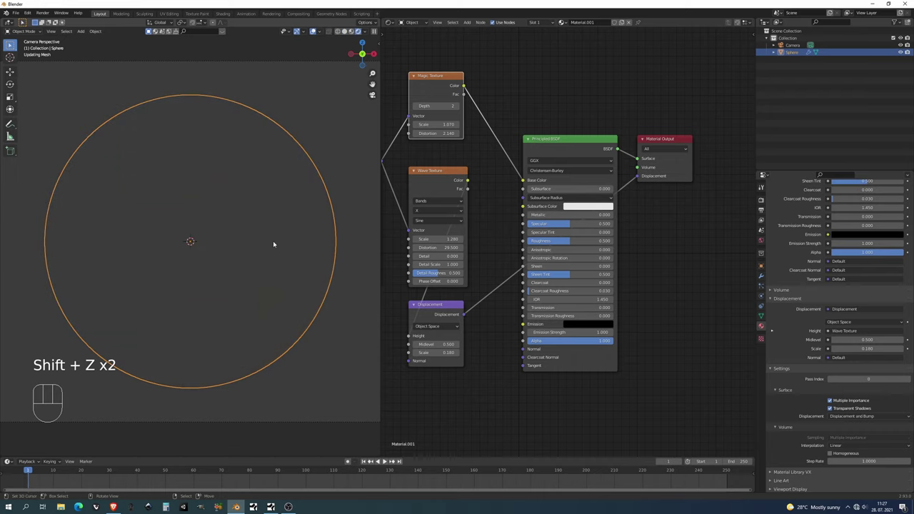
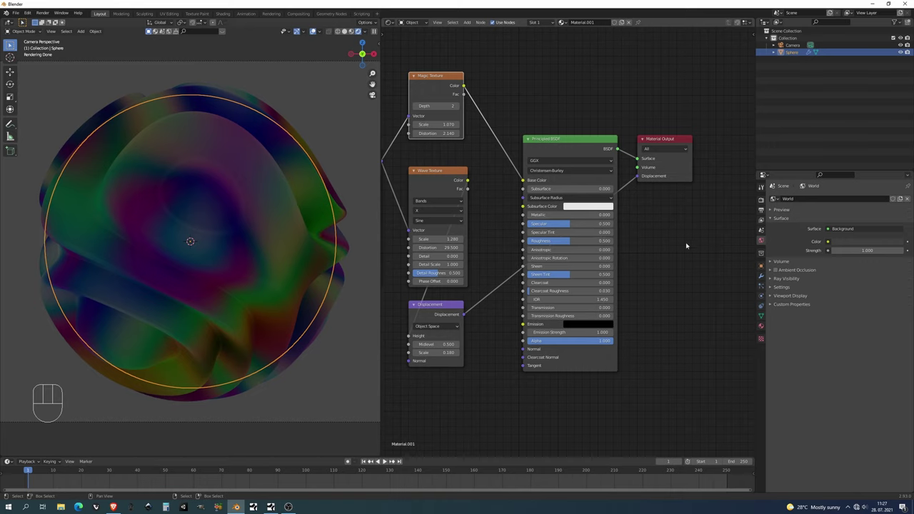
key("shift+a")
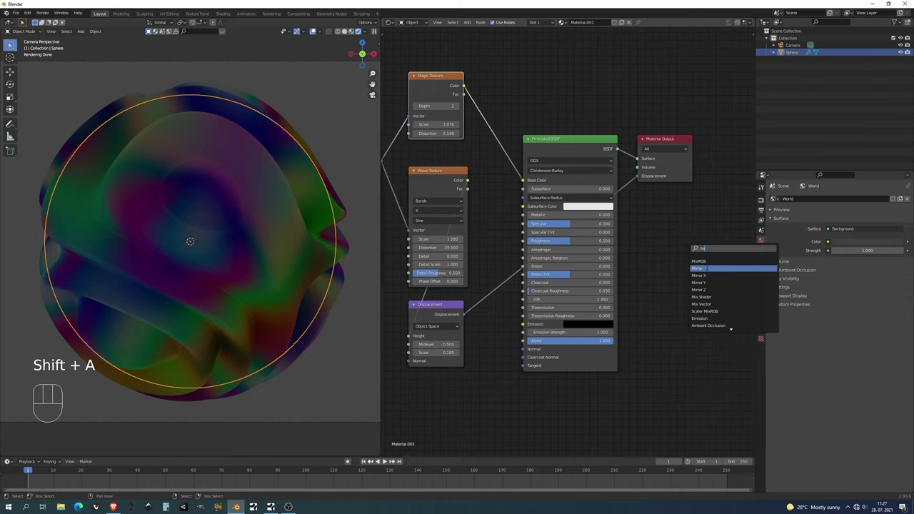
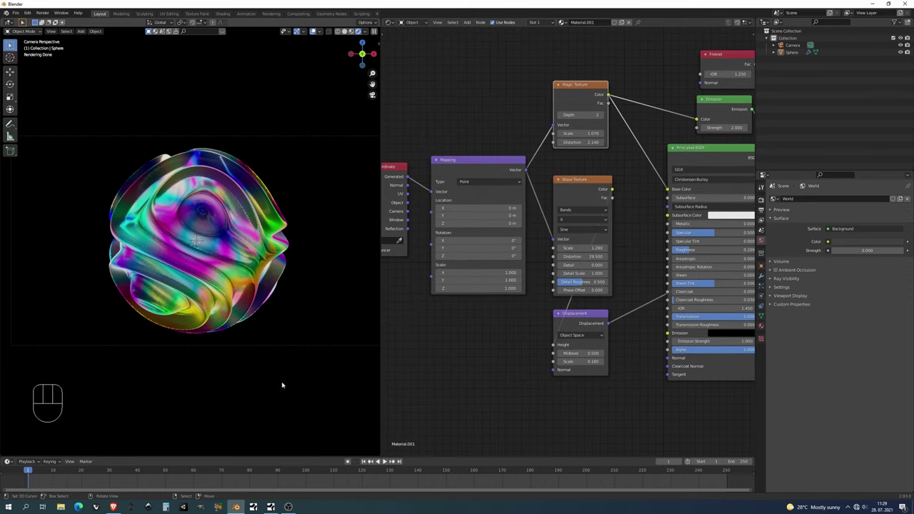
Switch the viewport to material preview and reframe the sphere
key("z")
key("z")
left_click(362, 33)
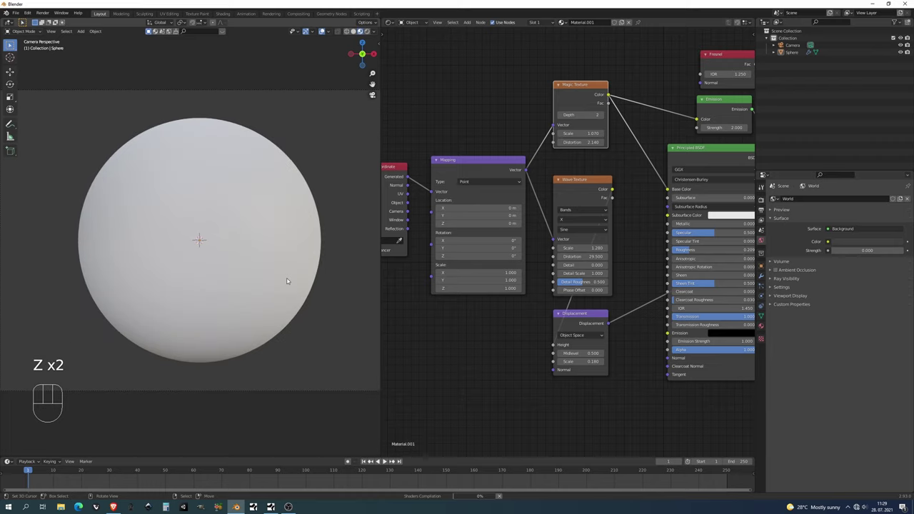
middle_click(283, 282)
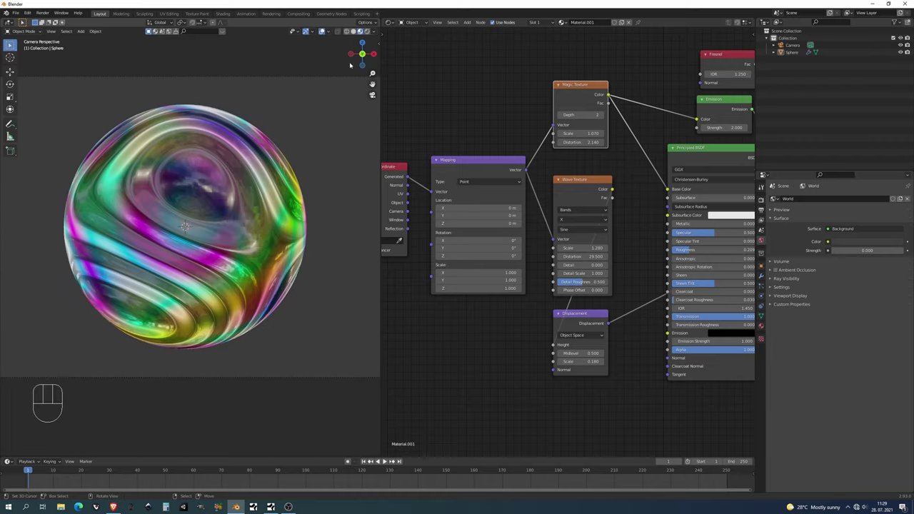
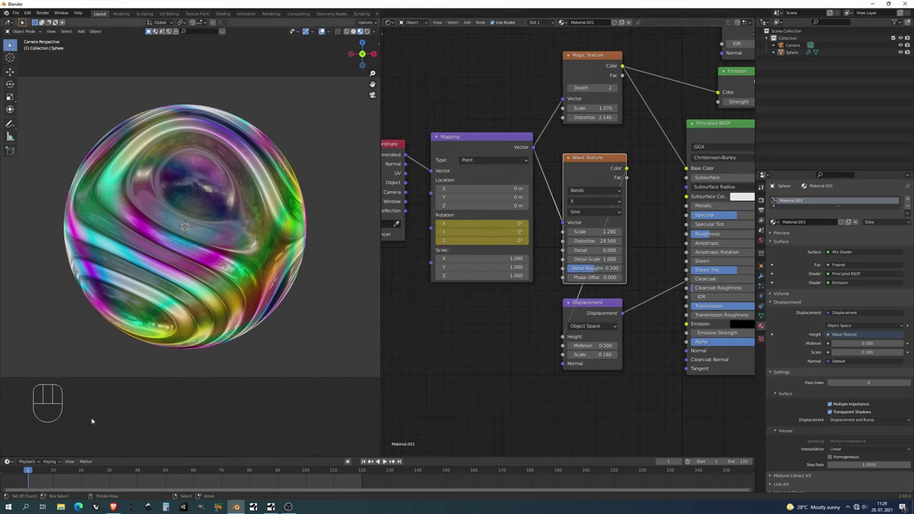
Scrub the timeline and move the current frame to 120 for the second rotation keyframe
left_click_drag(45, 473, 198, 483)
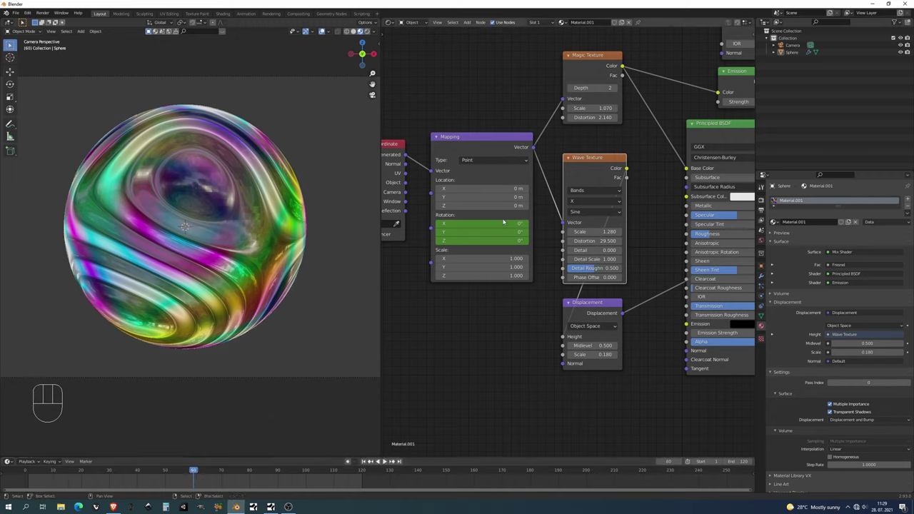
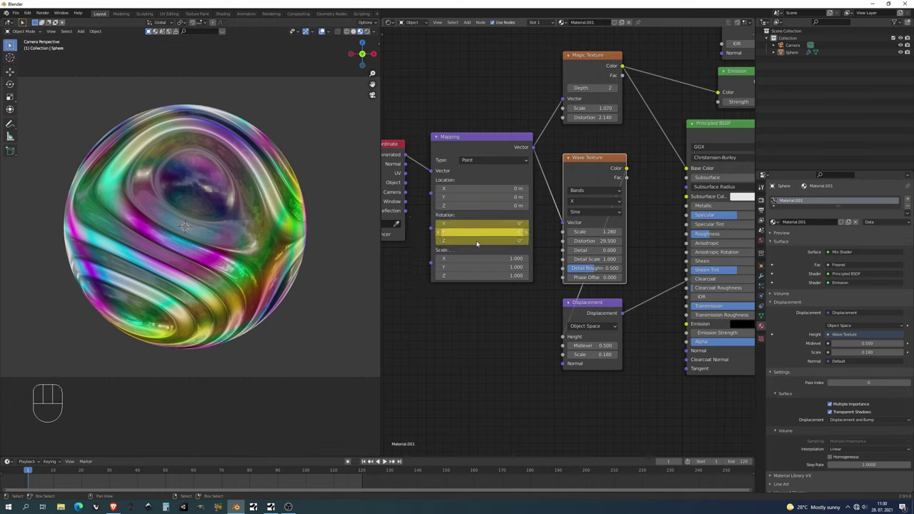
left_click_drag(344, 478, 366, 484)
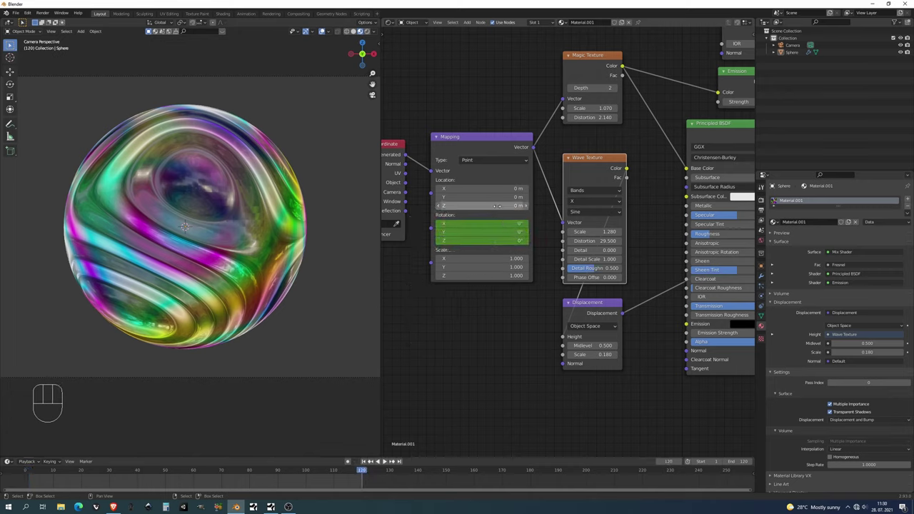
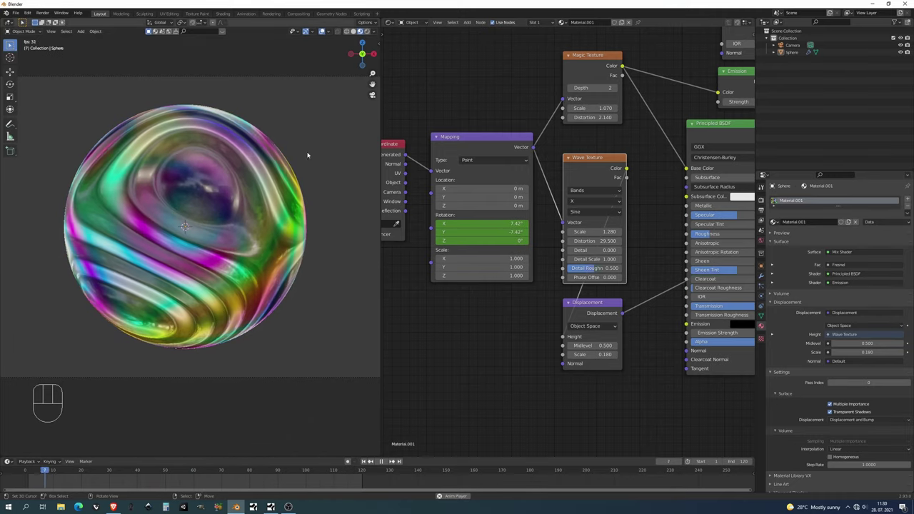
Play back the Mapping rotation animation to check the swirling texture
key("alt+a")
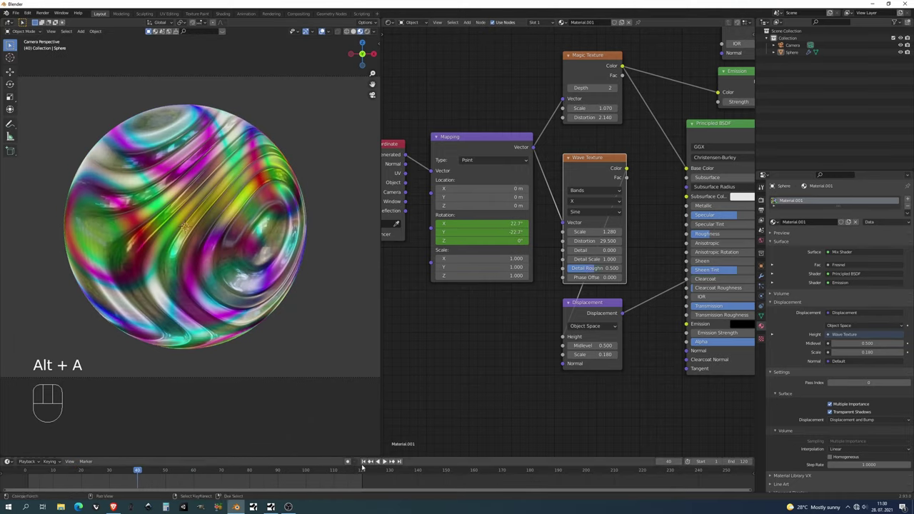
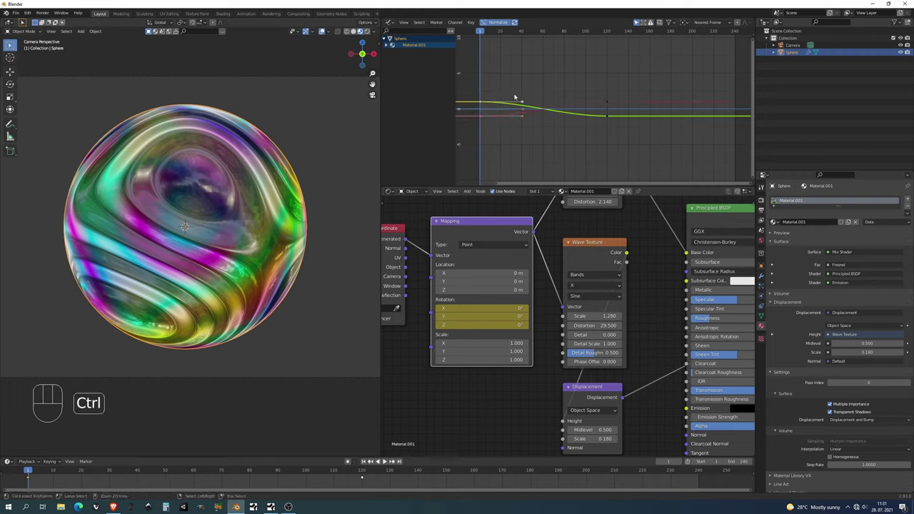
Copy the frame-1 rotation keyframes and paste them at frame 240 in the Graph Editor
key("ctrl+c")
middle_click(589, 97)
left_click_drag(570, 35, 701, 55)
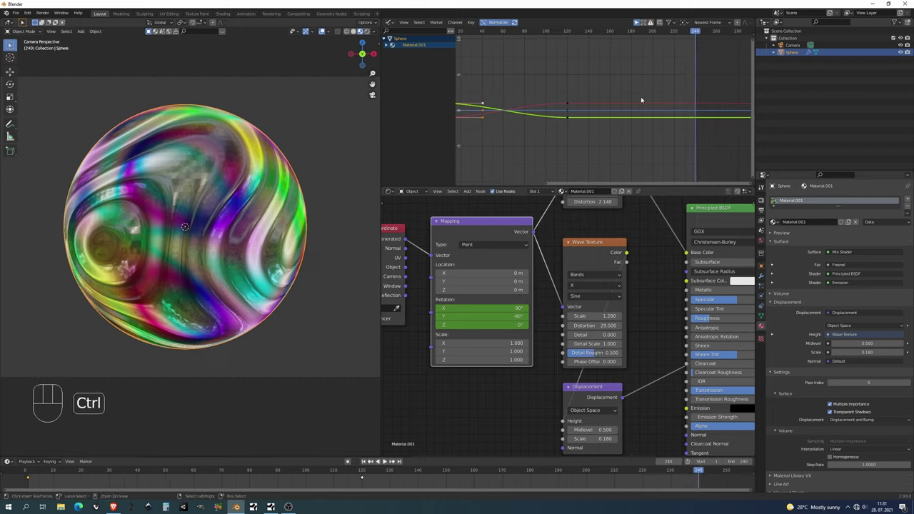
key("ctrl+v")
Play the animation to 240 and confirm the rotation returns to its starting value
left_click_drag(581, 96, 596, 92)
key("alt+a")
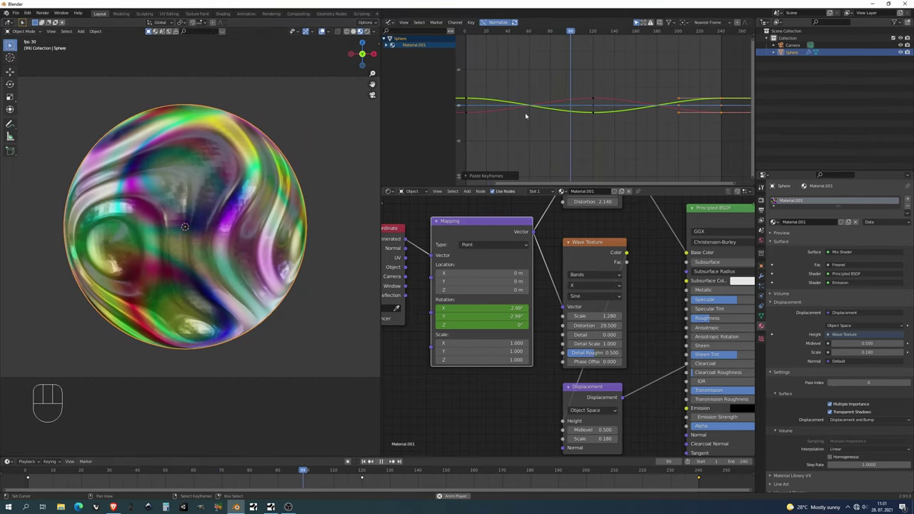
key("alt+a")
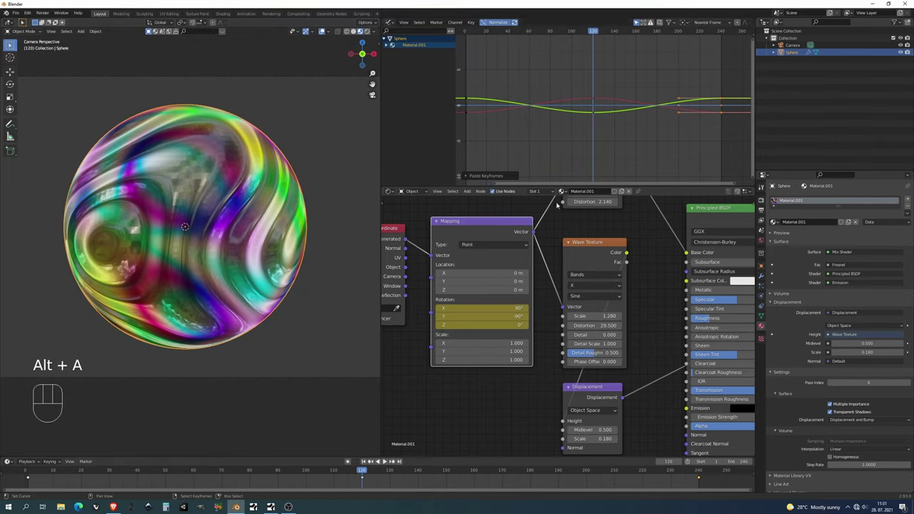
left_click(369, 462)
Paste the starting Wave Texture keys at the last frame so scale and distortion loop, then play
middle_click(577, 314)
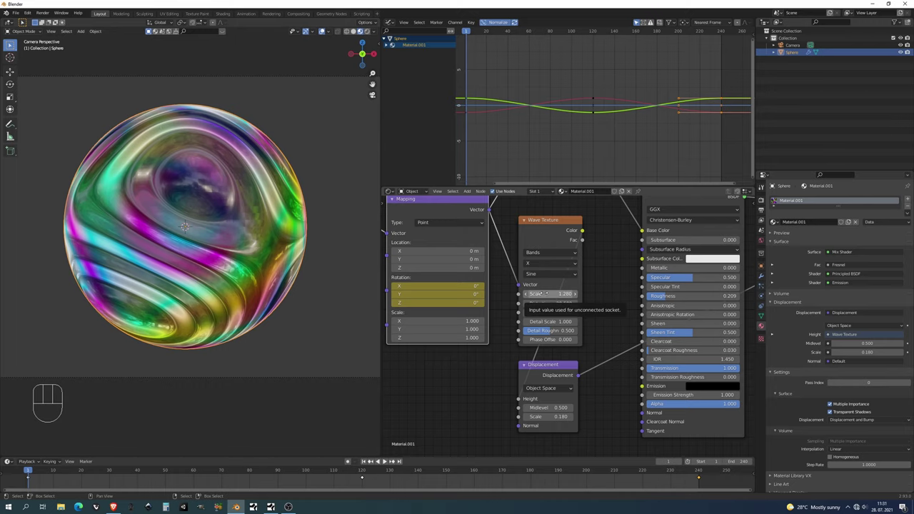
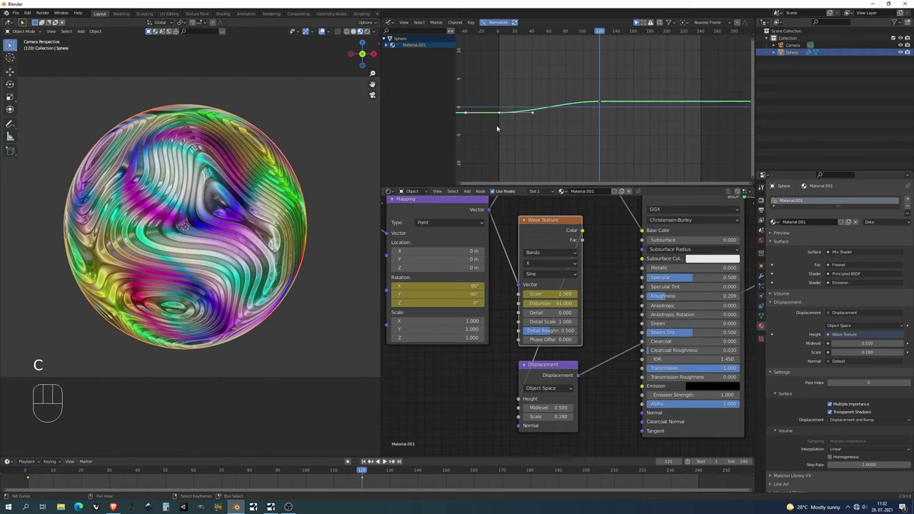
key("ctrl+c")
left_click(702, 41)
key("ctrl+v")
key("alt+a")
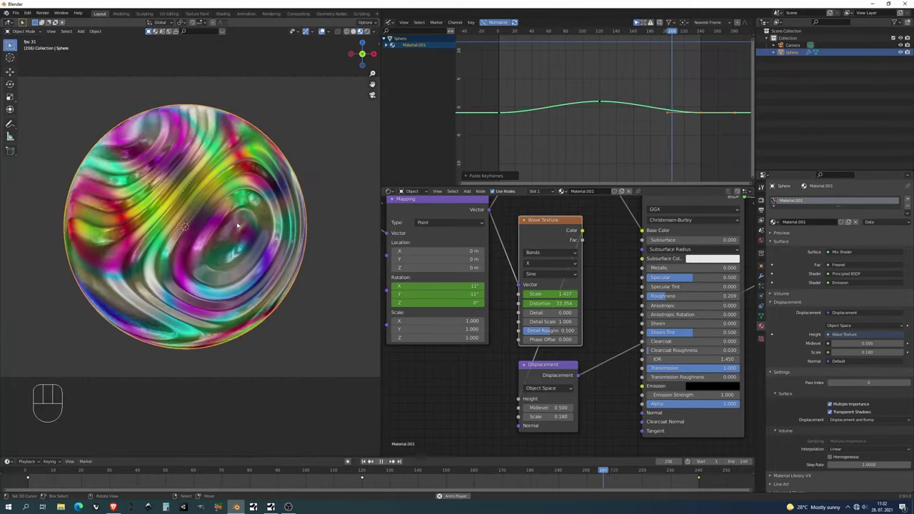
Switch the viewport to Cycles rendered shading and play the looping sphere animation
key("alt+a")
key("shift+z")
key("shift+z")
key("a")
left_click(218, 470)
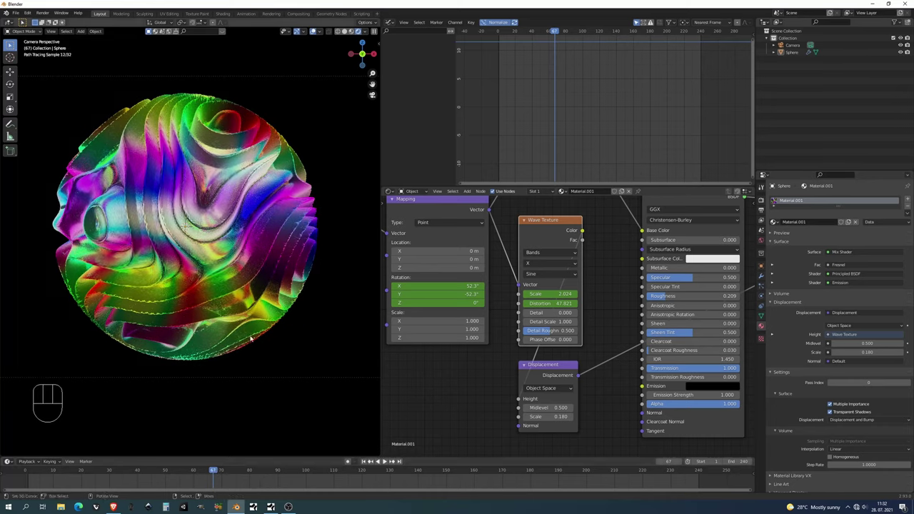
left_click(270, 474)
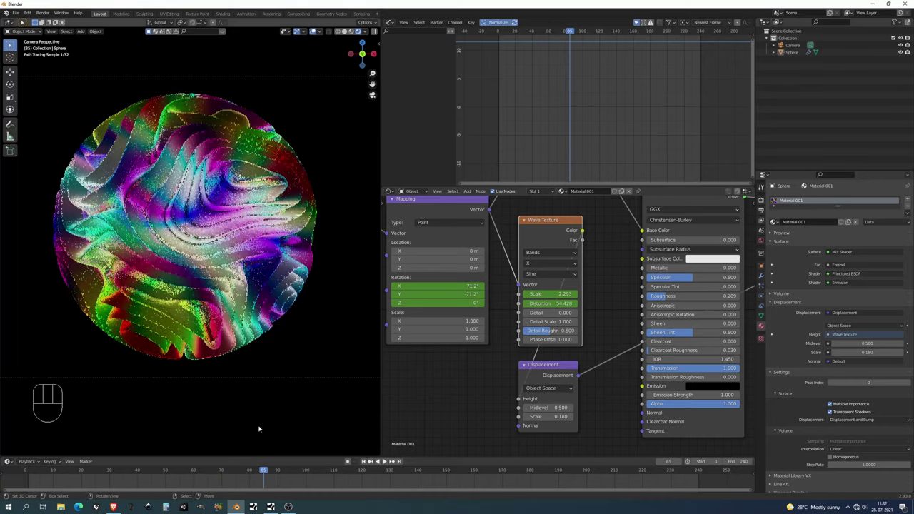
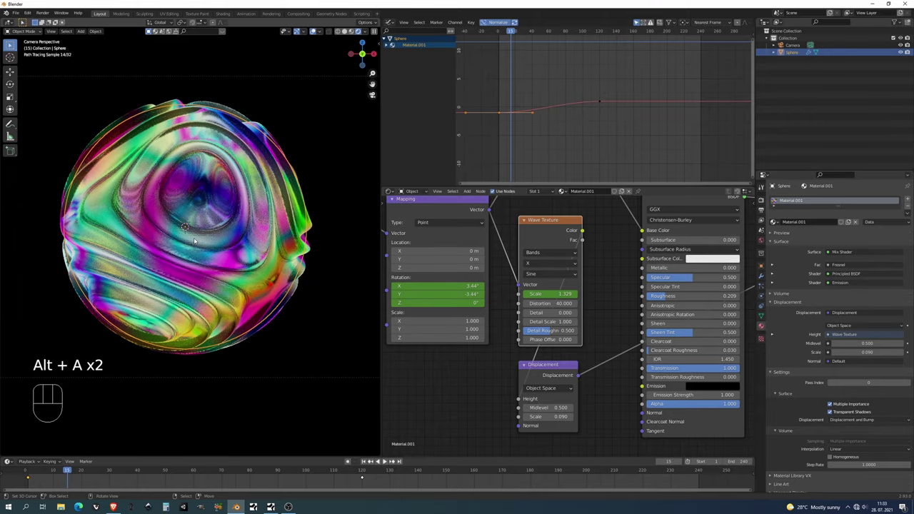
Toggle viewport shading while lowering the Displacement scale to 0.090
key("z")
key("z")
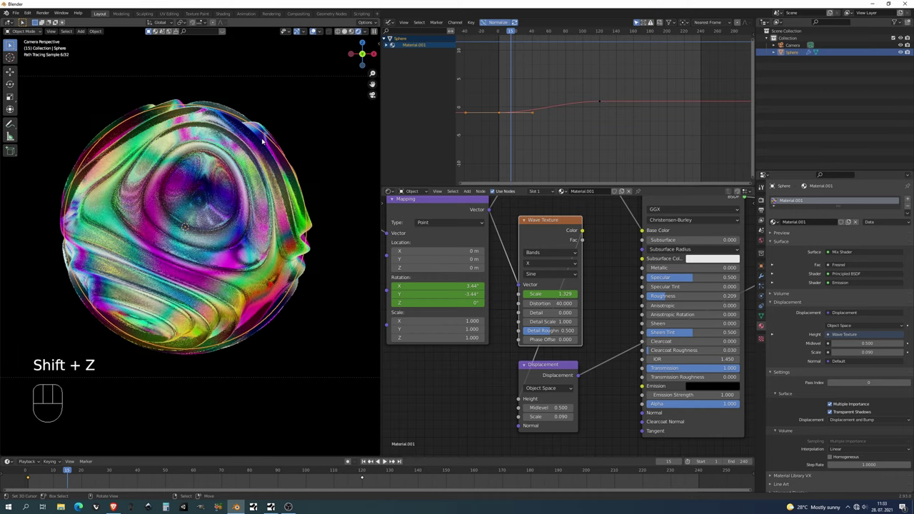